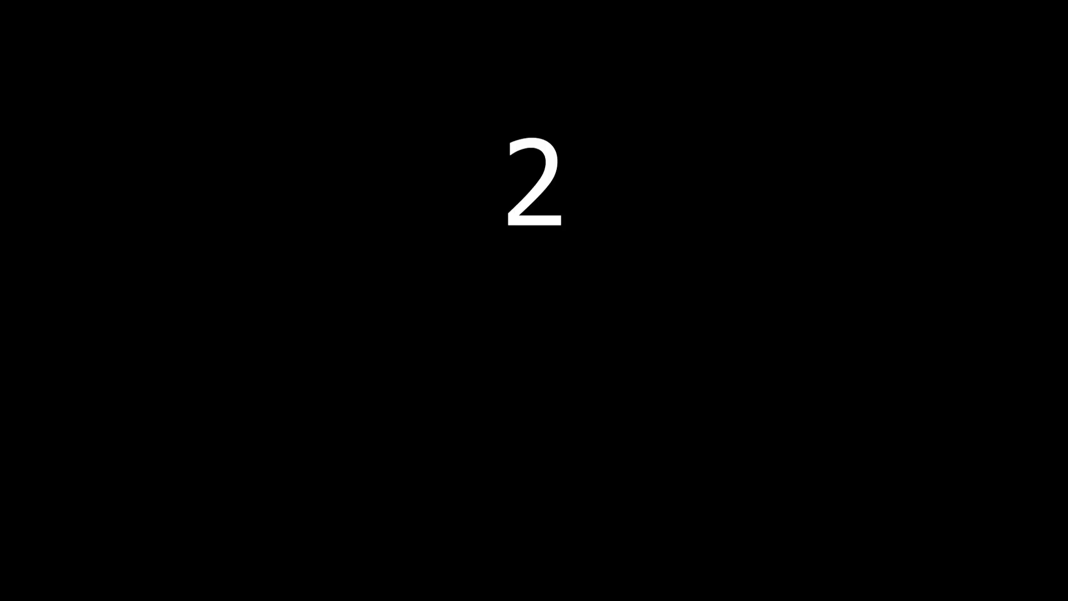
Add a circle, fill it and extrude it upward into the cylindrical bottle wall.
{"action": "key", "text": "shift+a"}
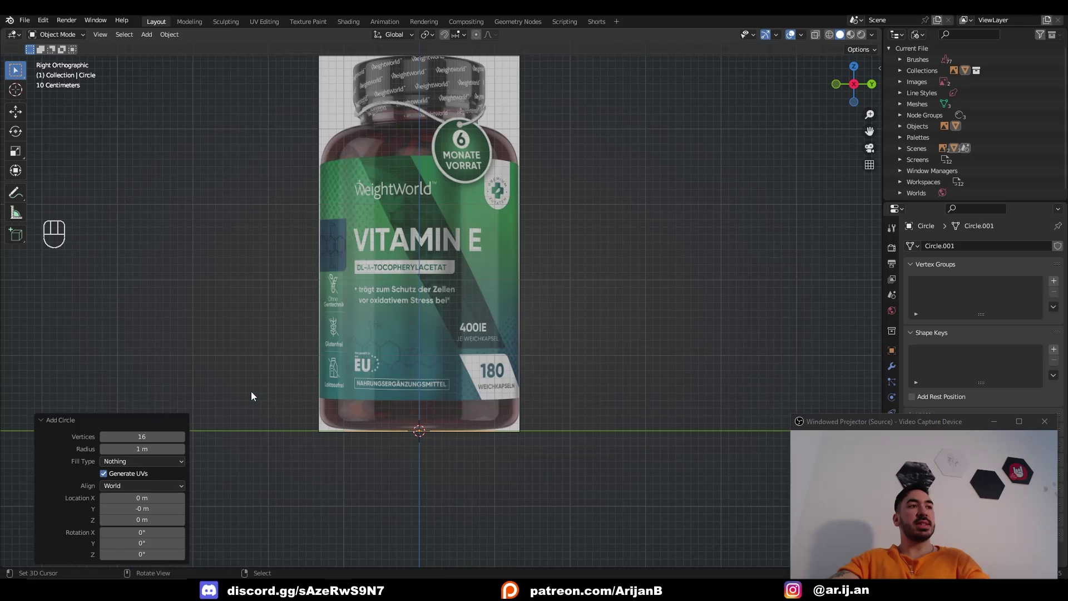
{"action": "key", "text": "Tab"}
{"action": "key", "text": "1"}
{"action": "key", "text": "f"}
{"action": "key", "text": "KP_3"}
{"action": "key", "text": "e"}
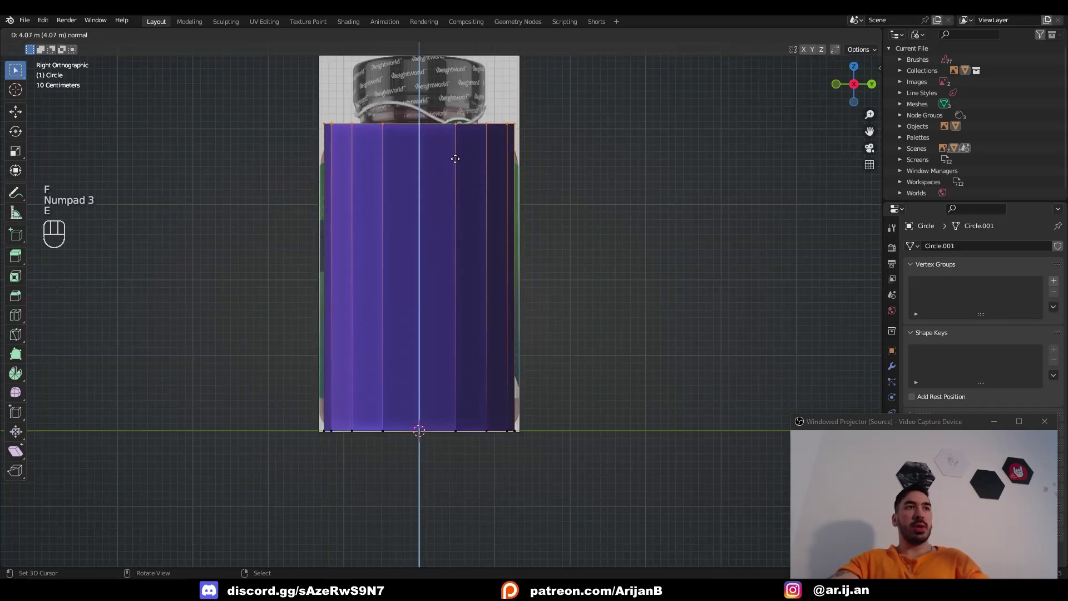
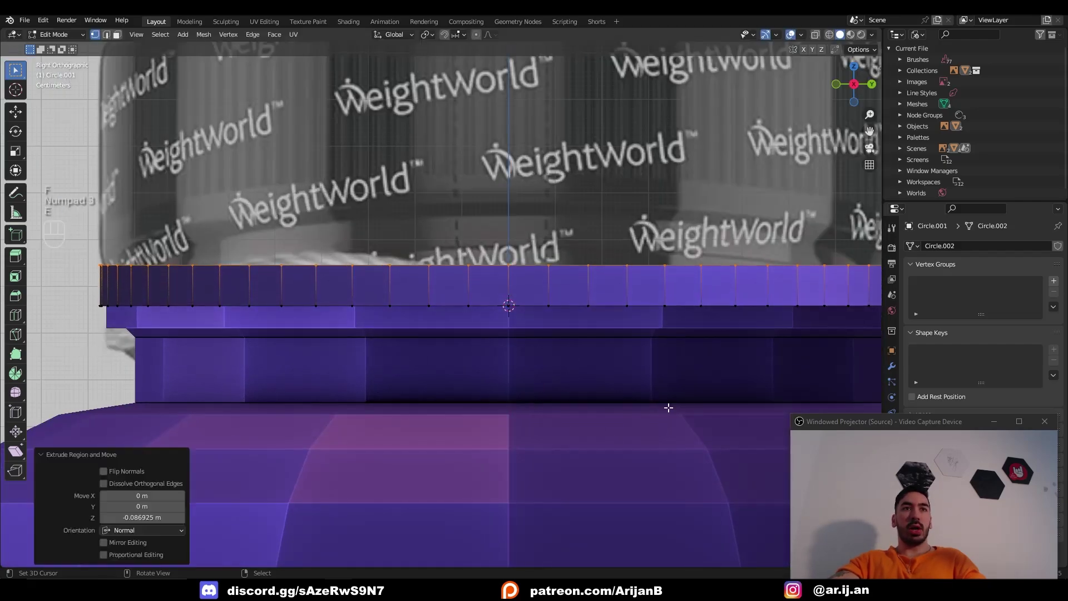
Extrude and scale the cap ring up and down into a ridged lid sitting on the neck.
{"action": "key", "text": "i"}
{"action": "key", "text": "e"}
{"action": "key", "text": "e"}
{"action": "key", "text": "s"}
{"action": "key", "text": "e"}
{"action": "key", "text": "g"}
{"action": "key", "text": "z"}
Bevel the cap's top edge round to match the reference lid.
{"action": "key", "text": "ctrl+b"}
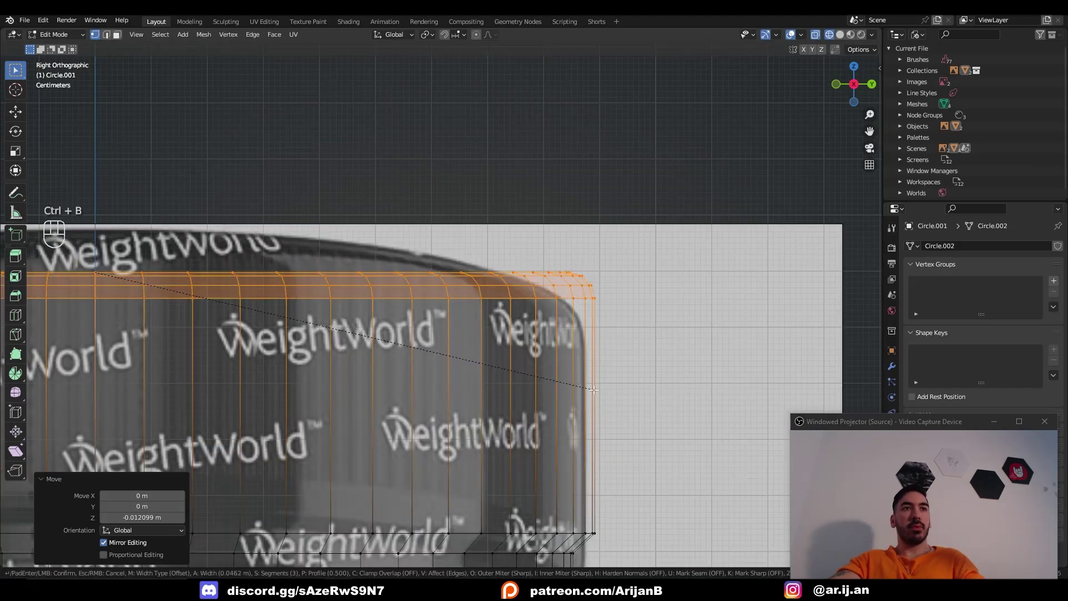
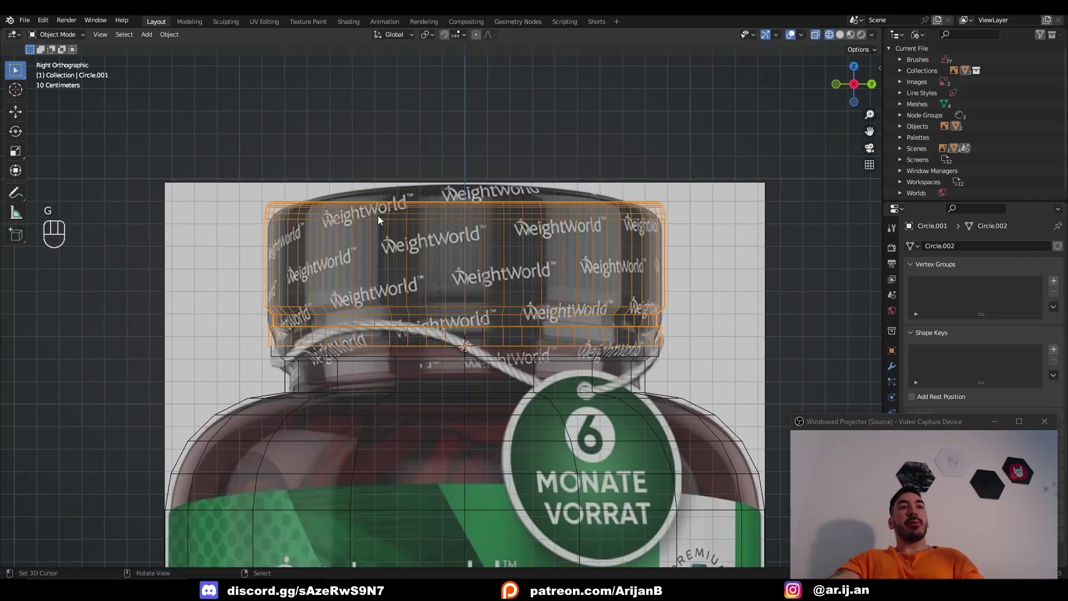
{"action": "left_click_drag", "start_coordinate": [426, 266], "coordinate": [443, 240]}
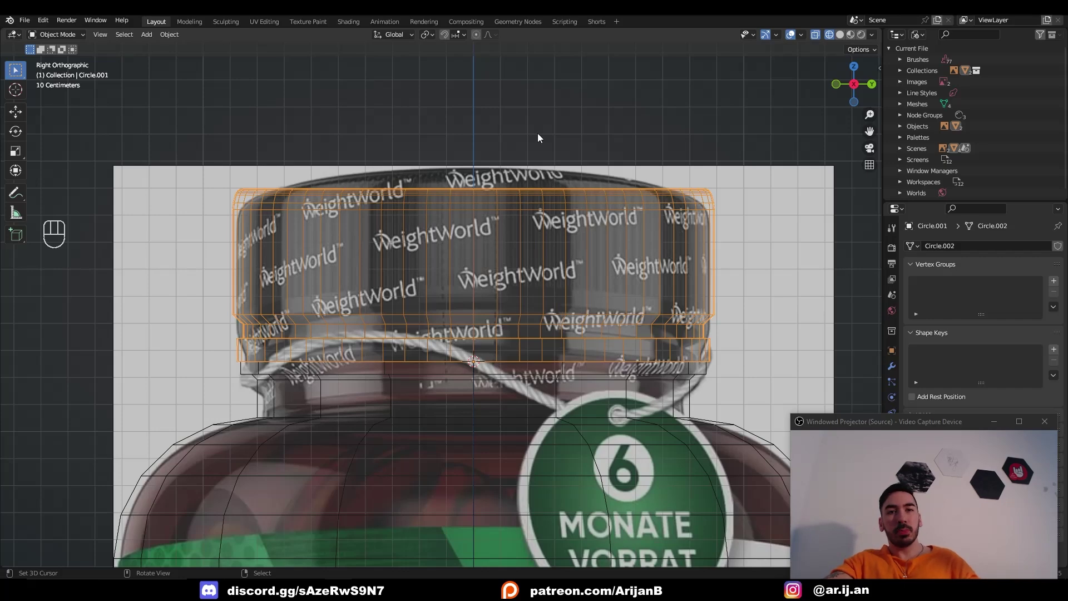
Inset and push in the bottle's bottom face to close it, then smooth the body with level-2 subdivision.
{"action": "key", "text": "Tab"}
{"action": "key", "text": "3"}
{"action": "key", "text": "z"}
{"action": "key", "text": "i"}
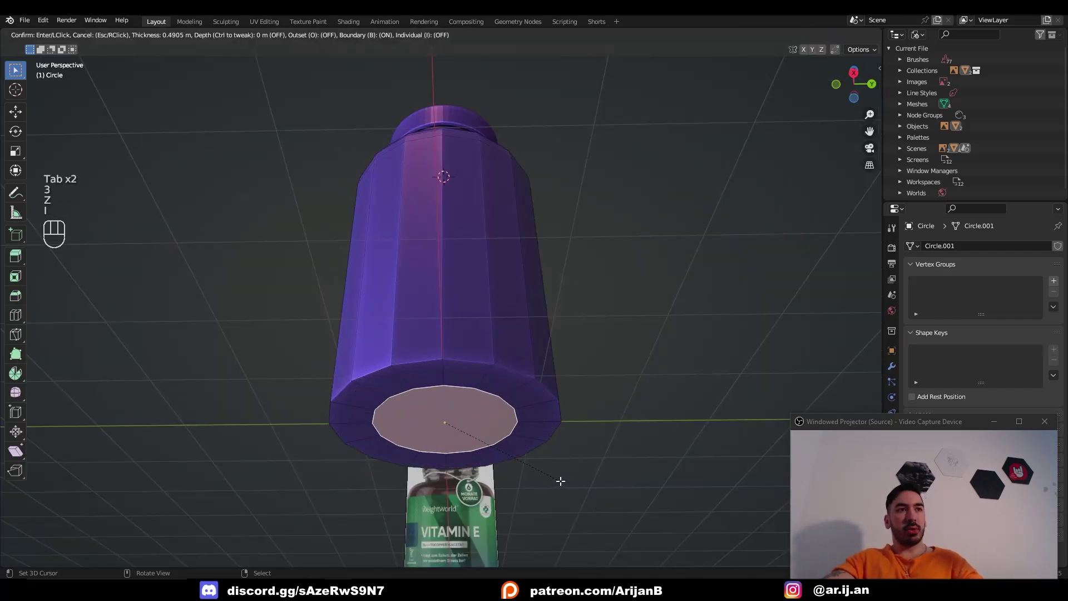
{"action": "key", "text": "i"}
{"action": "key", "text": "g"}
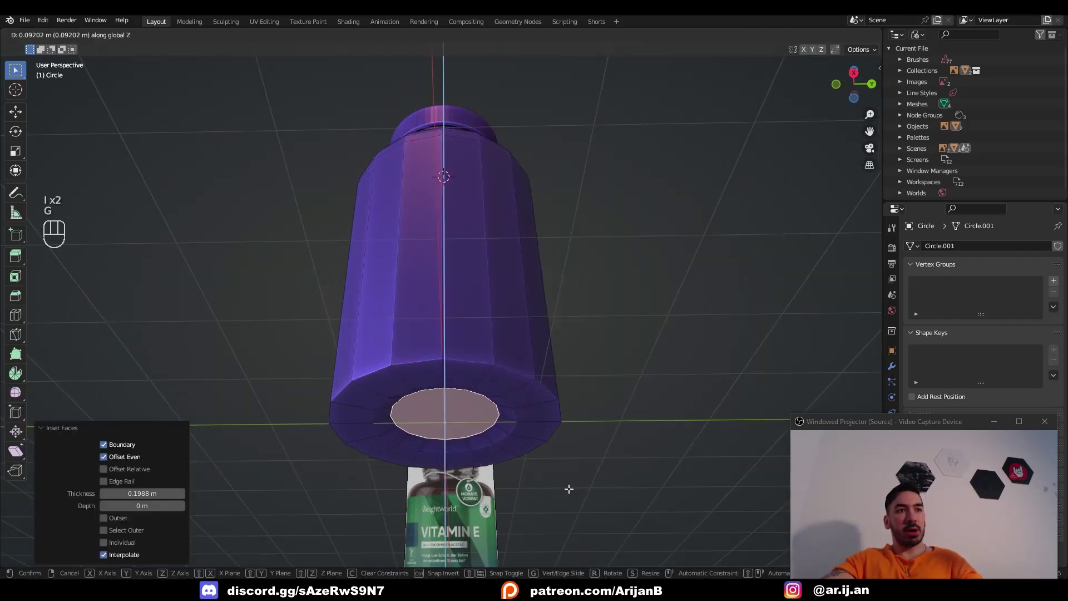
{"action": "key", "text": "i"}
{"action": "key", "text": "Tab"}
{"action": "key", "text": "Tab"}
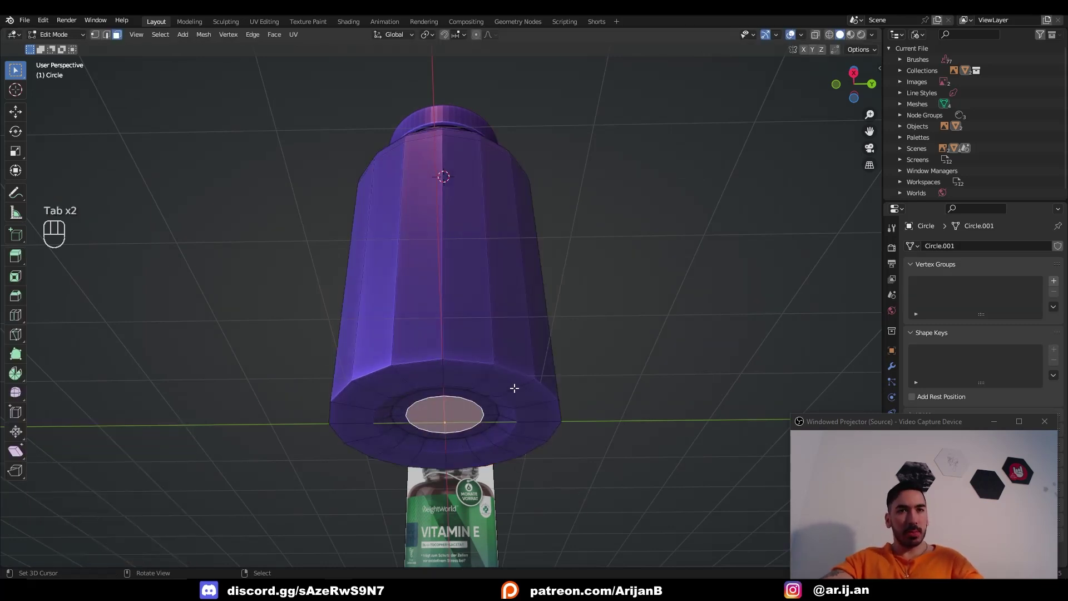
{"action": "key", "text": "Tab"}
{"action": "left_click", "coordinate": [479, 308]}
{"action": "key", "text": "ctrl+2"}
Add horizontal edge loops to the body and slide them toward the bottom and below the shoulder.
{"action": "left_click_drag", "start_coordinate": [477, 297], "coordinate": [512, 271]}
{"action": "middle_click", "coordinate": [465, 312]}
{"action": "left_click_drag", "start_coordinate": [241, 234], "coordinate": [233, 291]}
{"action": "key", "text": "KP_3"}
{"action": "key", "text": "z"}
{"action": "key", "text": "Tab"}
{"action": "key", "text": "ctrl+r"}
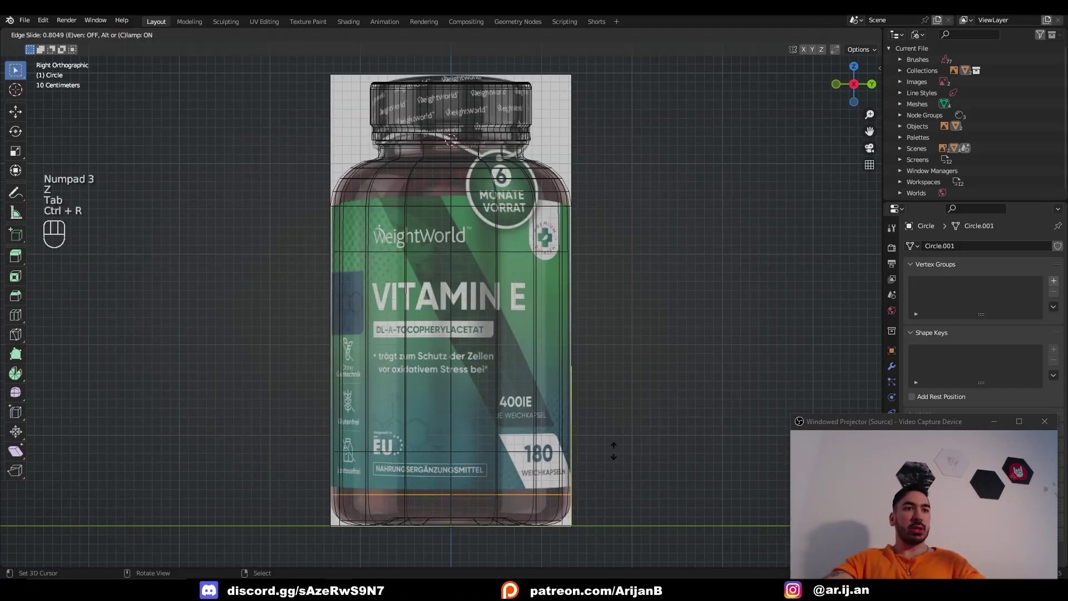
{"action": "key", "text": "ctrl+r"}
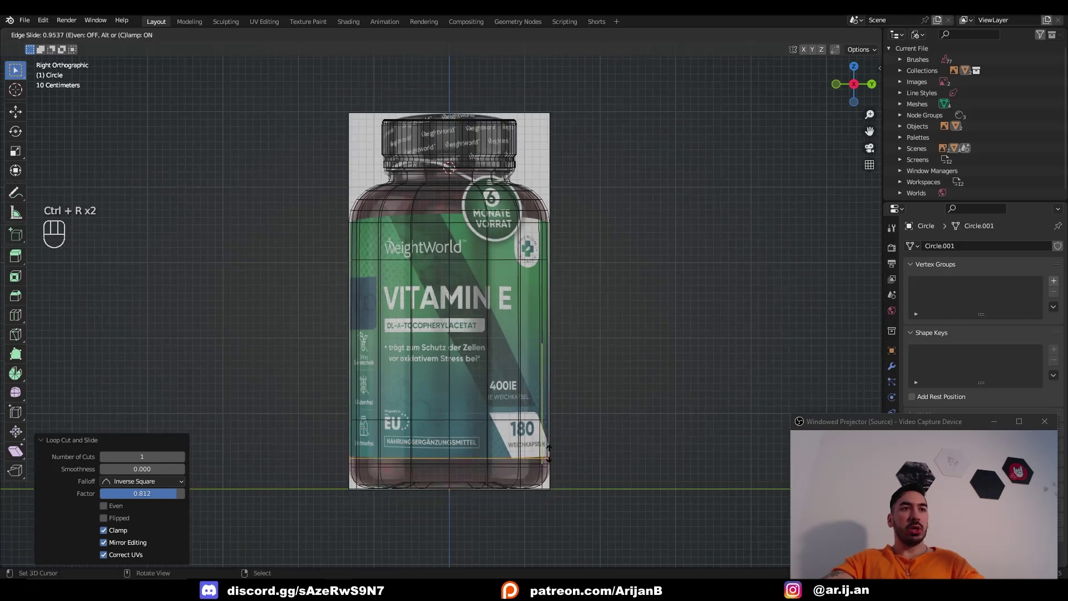
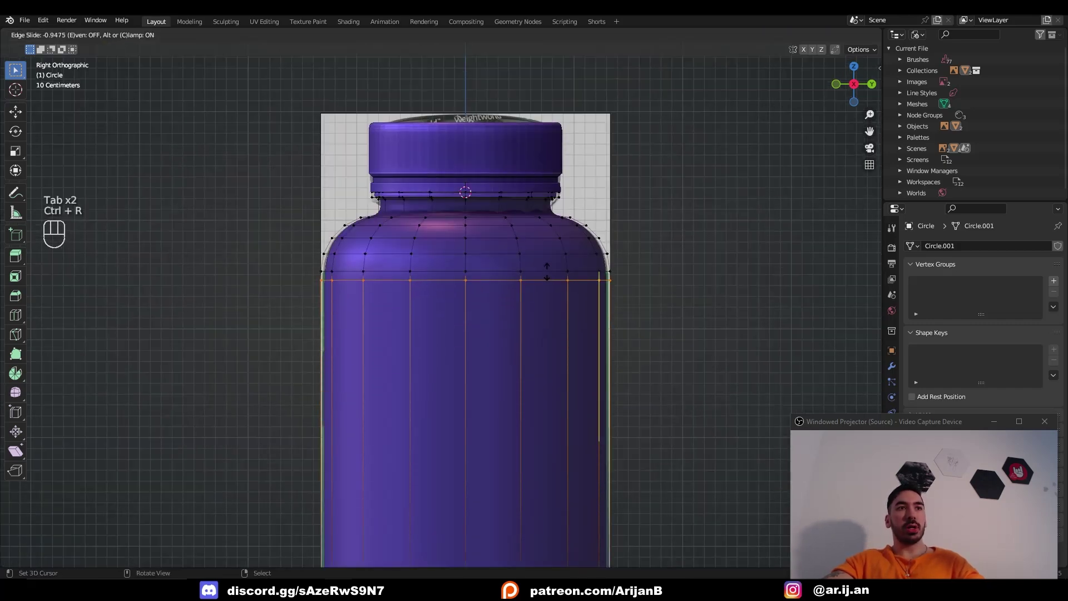
{"action": "key", "text": "Tab"}
{"action": "left_click", "coordinate": [559, 251]}
Bevel the edges of the ridge below the neck in wireframe.
{"action": "key", "text": "z"}
{"action": "key", "text": "2"}
{"action": "key", "text": "ctrl+b"}
{"action": "key", "text": "ctrl+b"}
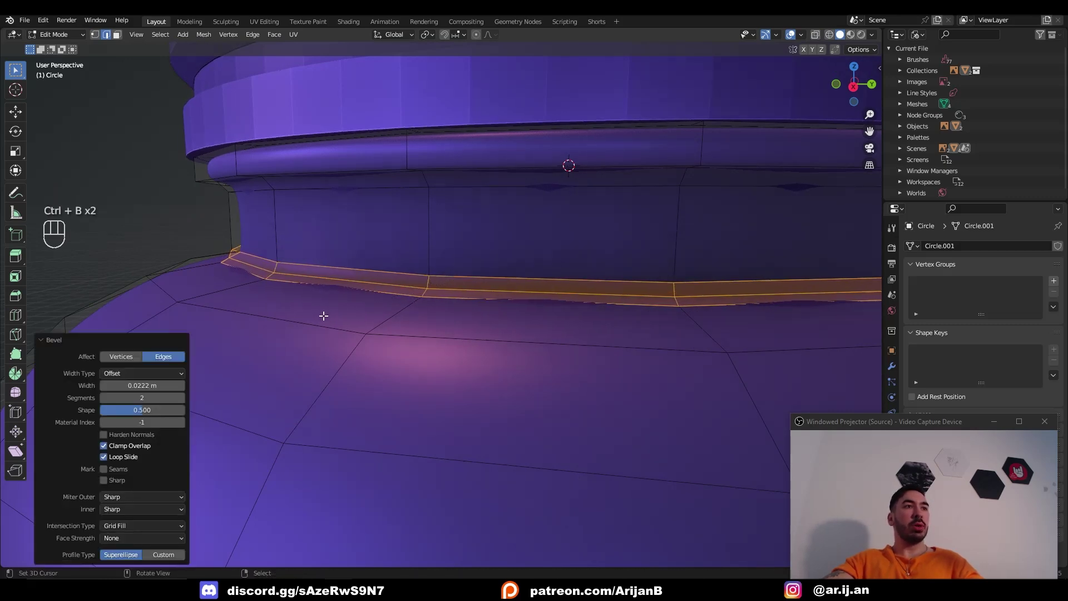
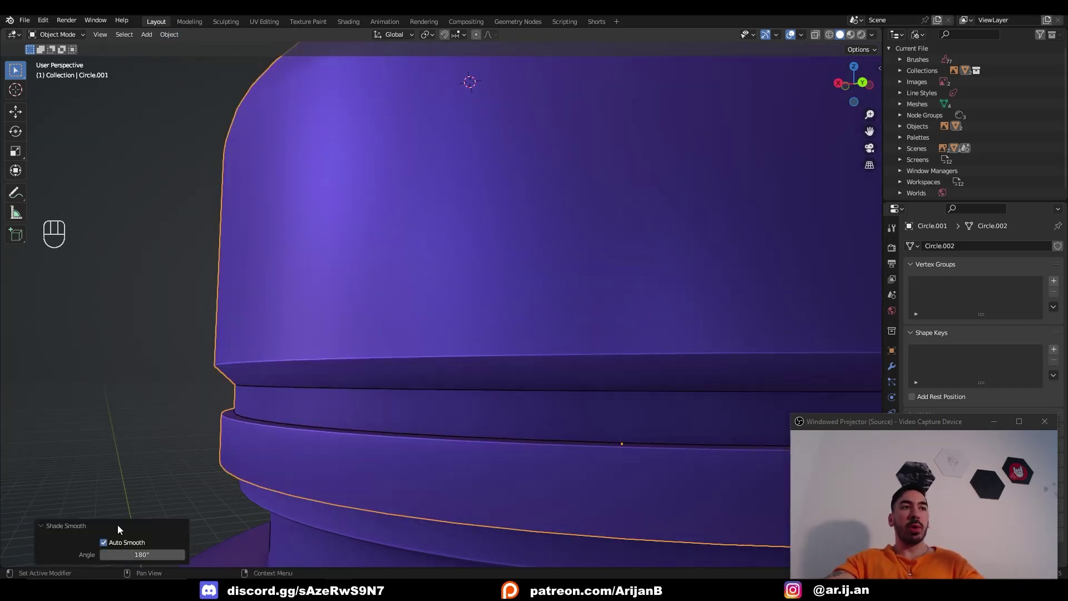
Inspect the cap's shading from several angles and mark its ridge edges sharp.
{"action": "left_click_drag", "start_coordinate": [428, 339], "coordinate": [606, 349]}
{"action": "left_click_drag", "start_coordinate": [527, 356], "coordinate": [486, 355]}
{"action": "key", "text": "a"}
{"action": "key", "text": "a"}
{"action": "left_click_drag", "start_coordinate": [310, 340], "coordinate": [275, 344]}
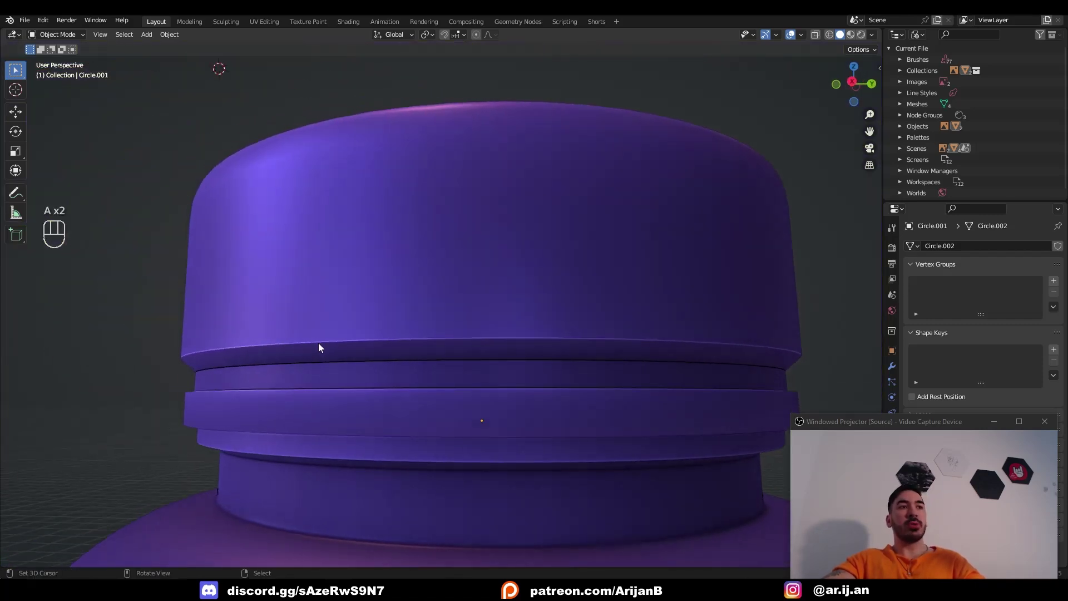
{"action": "left_click", "coordinate": [321, 347]}
{"action": "left_click_drag", "start_coordinate": [849, 140], "coordinate": [675, 241]}
{"action": "middle_click", "coordinate": [660, 286]}
{"action": "left_click_drag", "start_coordinate": [637, 283], "coordinate": [550, 279]}
{"action": "key", "text": "Tab"}
{"action": "key", "text": "Tab"}
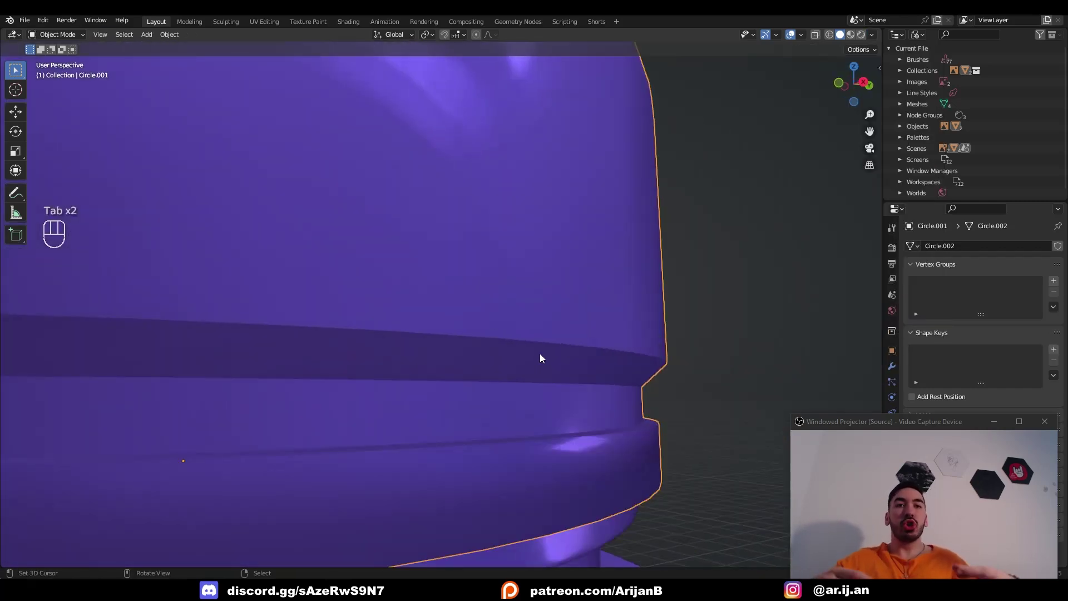
{"action": "key", "text": "Tab"}
{"action": "key", "text": "ctrl+e"}
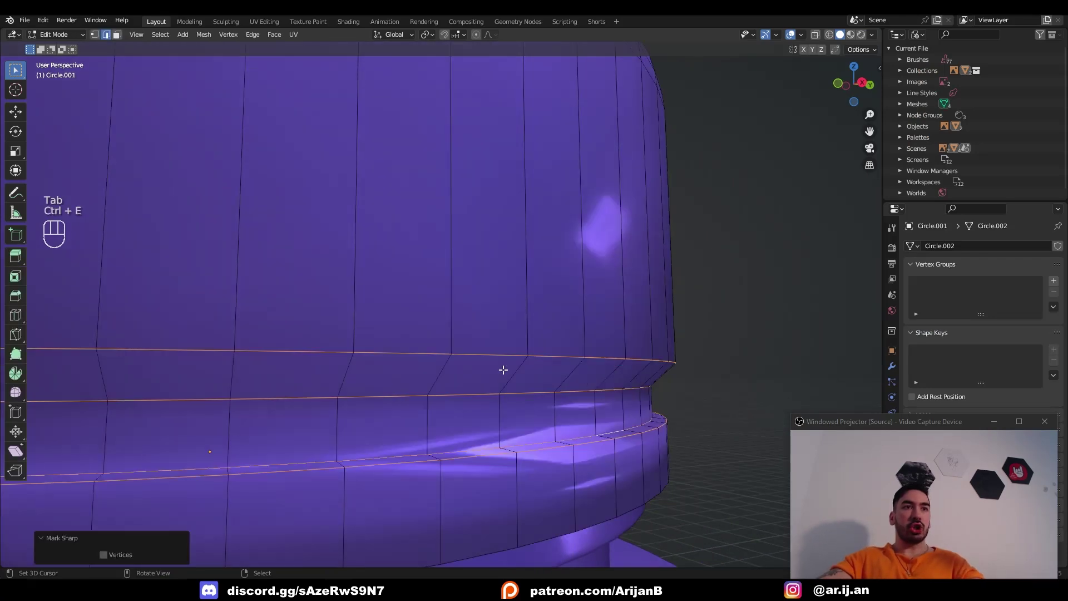
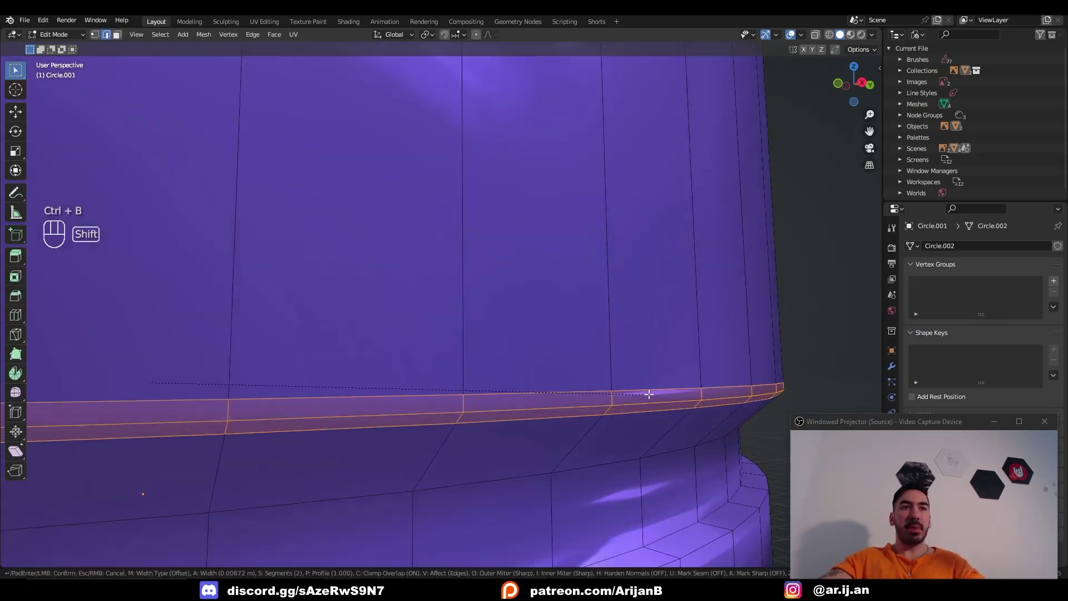
Bevel a thin groove around the cap's lower rim and check it all round.
{"action": "key", "text": "Tab"}
{"action": "key", "text": "ctrl+z"}
{"action": "left_click_drag", "start_coordinate": [571, 388], "coordinate": [598, 389]}
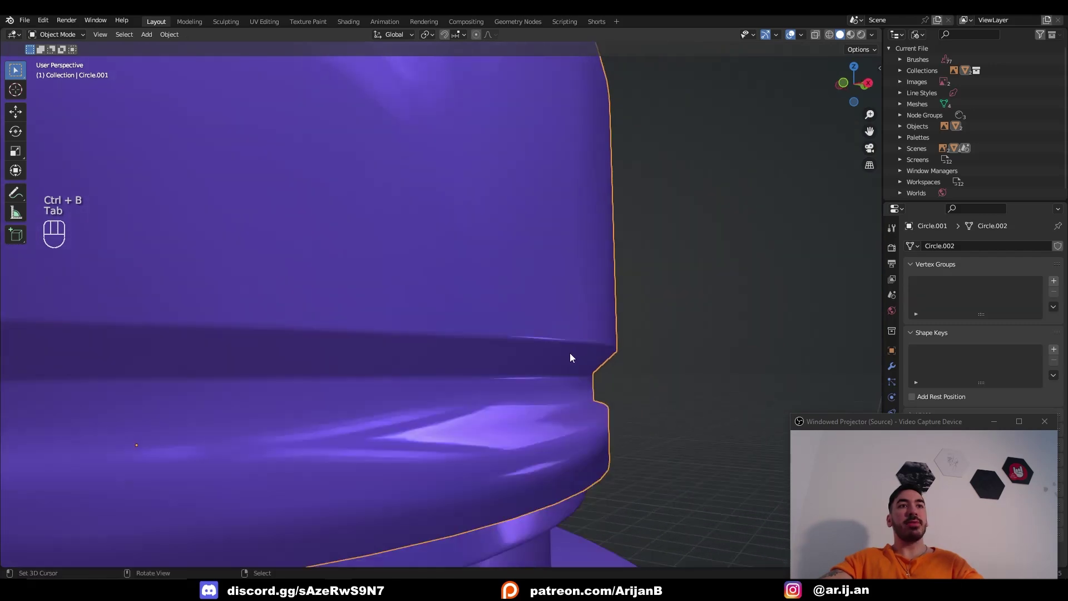
{"action": "middle_click", "coordinate": [521, 344]}
{"action": "left_click_drag", "start_coordinate": [572, 369], "coordinate": [615, 356]}
{"action": "left_click_drag", "start_coordinate": [652, 350], "coordinate": [651, 354]}
{"action": "middle_click", "coordinate": [593, 365]}
{"action": "left_click_drag", "start_coordinate": [545, 358], "coordinate": [511, 367]}
View cap and bottle as see-through wireframe from the side against the reference photo.
{"action": "key", "text": "Tab"}
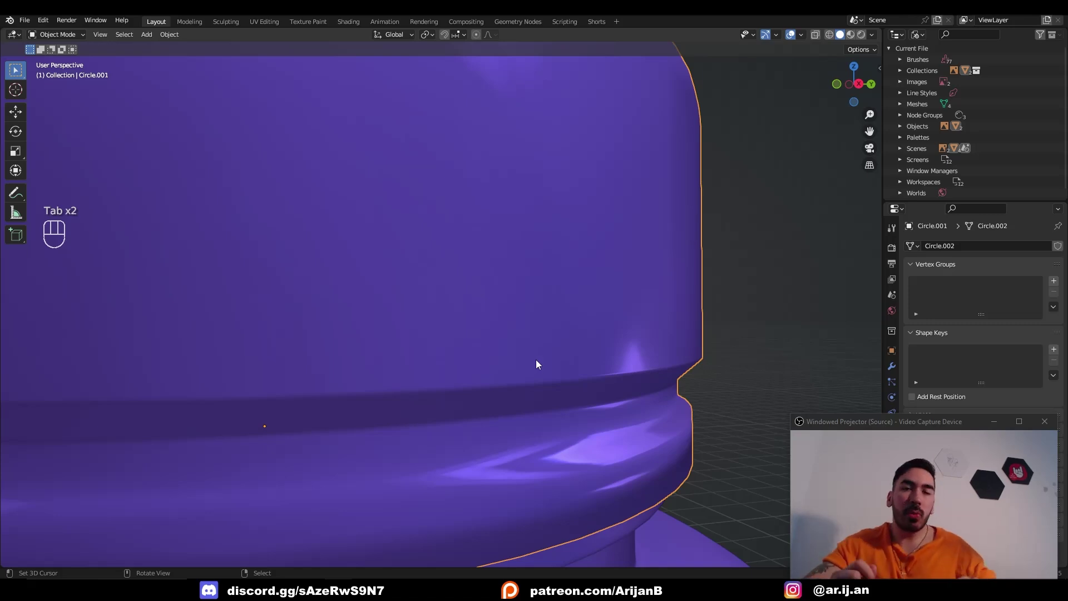
{"action": "key", "text": "Tab"}
{"action": "key", "text": "2"}
{"action": "key", "text": "z"}
{"action": "key", "text": "ctrl+b"}
{"action": "key", "text": "Tab"}
{"action": "left_click_drag", "start_coordinate": [671, 467], "coordinate": [630, 463]}
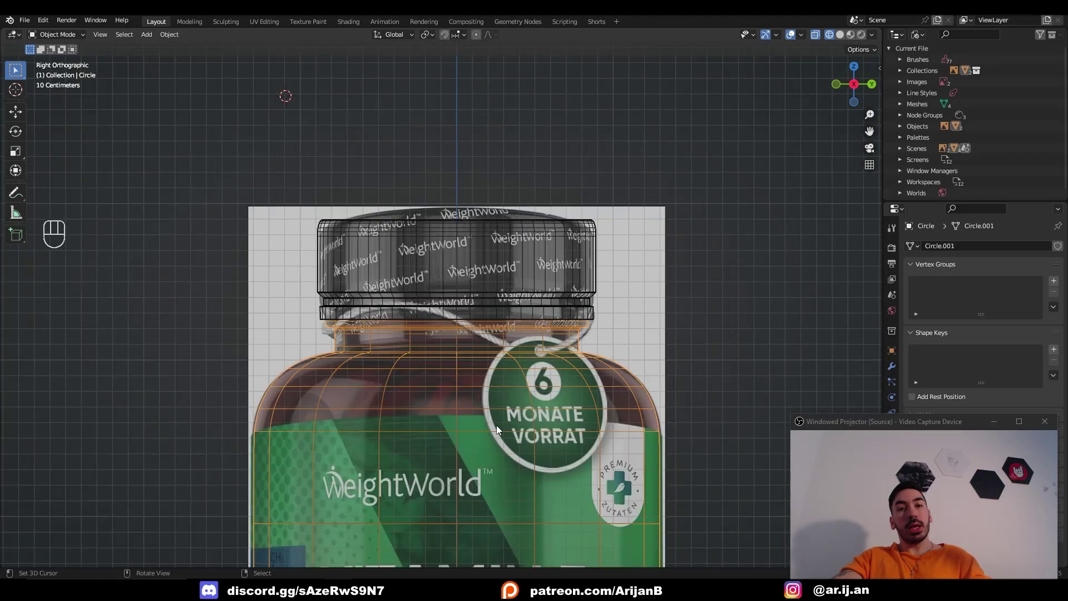
Save, add a five-vertex circle and move it along Y away from the bottle.
{"action": "middle_click", "coordinate": [539, 354]}
{"action": "key", "text": "ctrl+s"}
{"action": "key", "text": "c"}
{"action": "key", "text": "Tab"}
{"action": "key", "text": "x"}
{"action": "key", "text": "shift+a"}
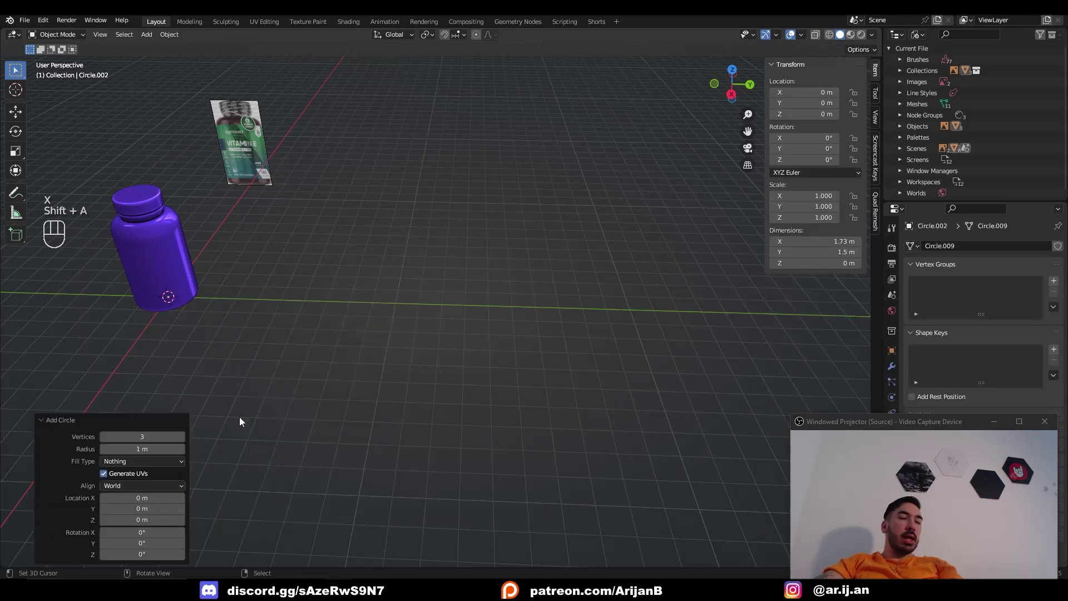
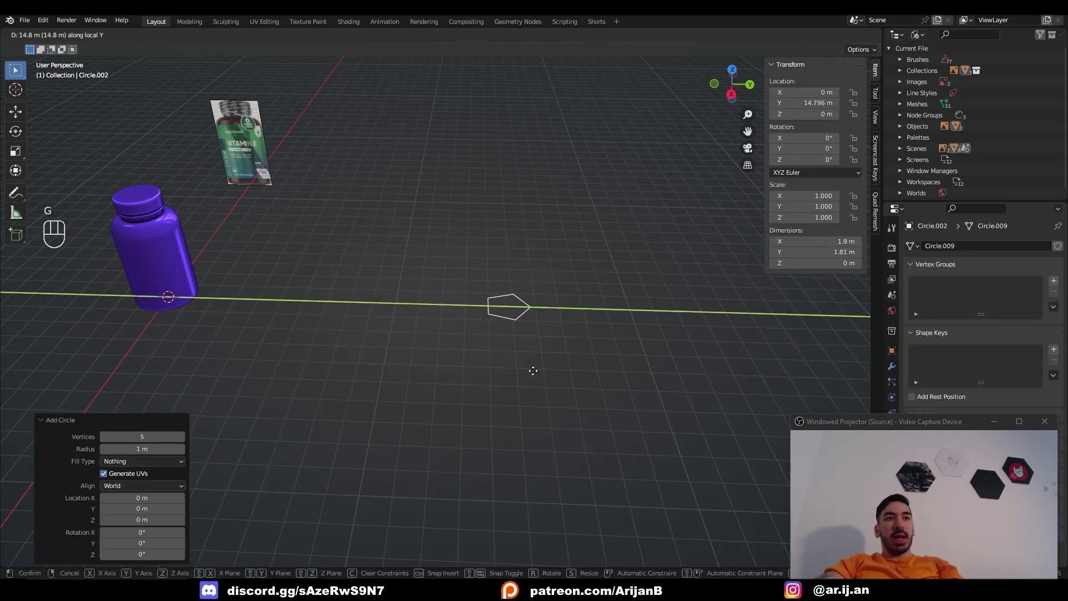
{"action": "key", "text": "KP_Decimal"}
{"action": "key", "text": "Tab"}
{"action": "key", "text": "1"}
{"action": "key", "text": "z"}
{"action": "key", "text": "a"}
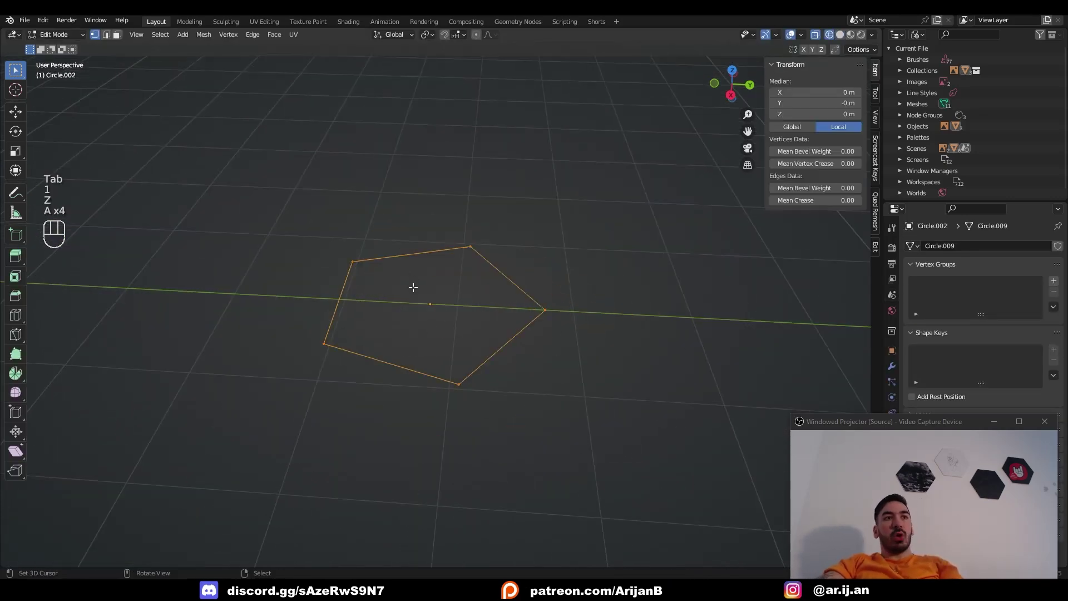
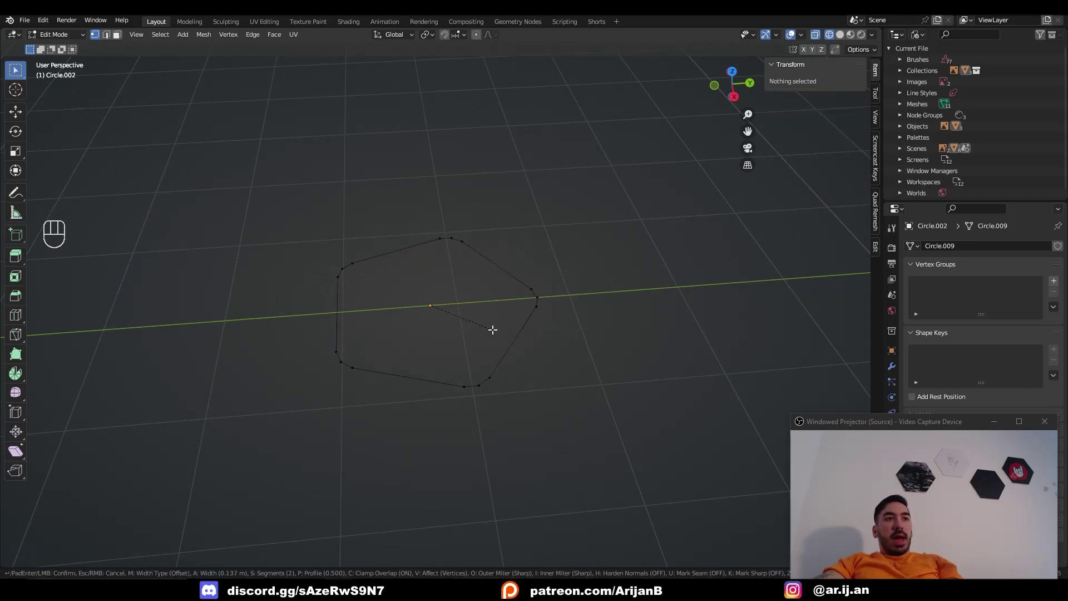
Bevel the corner vertices, pull alternate ones inward into a flower profile and smooth it with level-1 subdivision.
{"action": "middle_click", "coordinate": [463, 322]}
{"action": "key", "text": "1"}
{"action": "right_click", "coordinate": [450, 231]}
{"action": "right_click", "coordinate": [348, 378]}
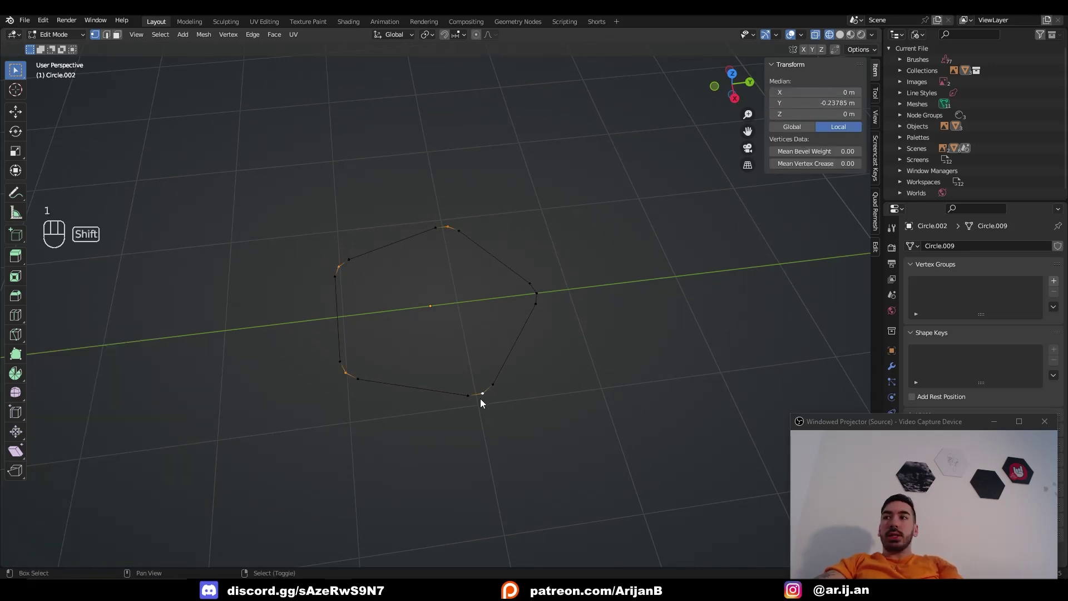
{"action": "middle_click", "coordinate": [544, 297]}
{"action": "key", "text": "s"}
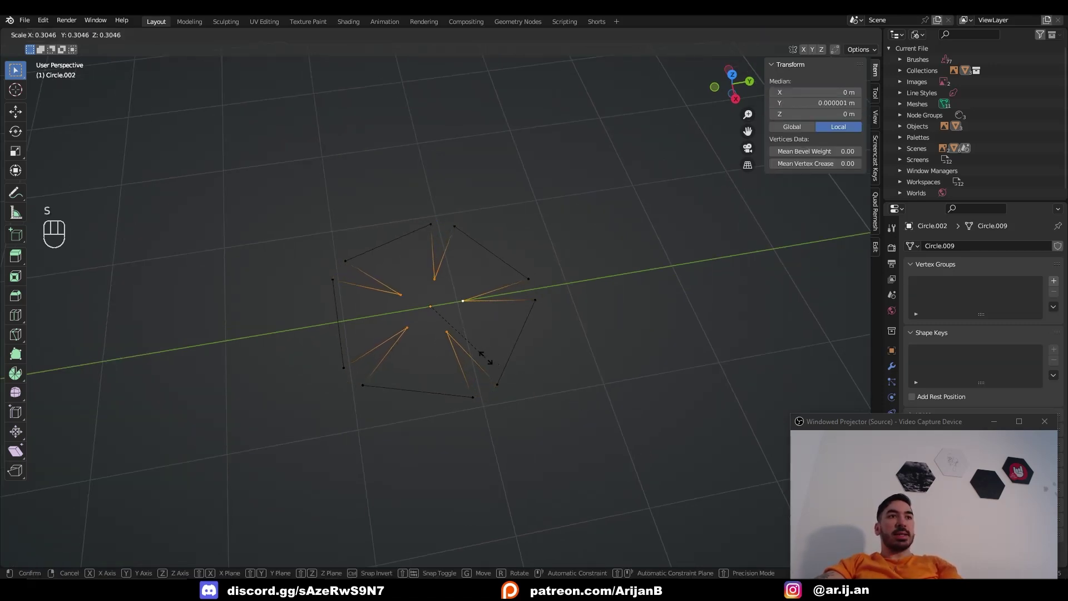
{"action": "key", "text": "Tab"}
{"action": "key", "text": "z"}
{"action": "key", "text": "ctrl+1"}
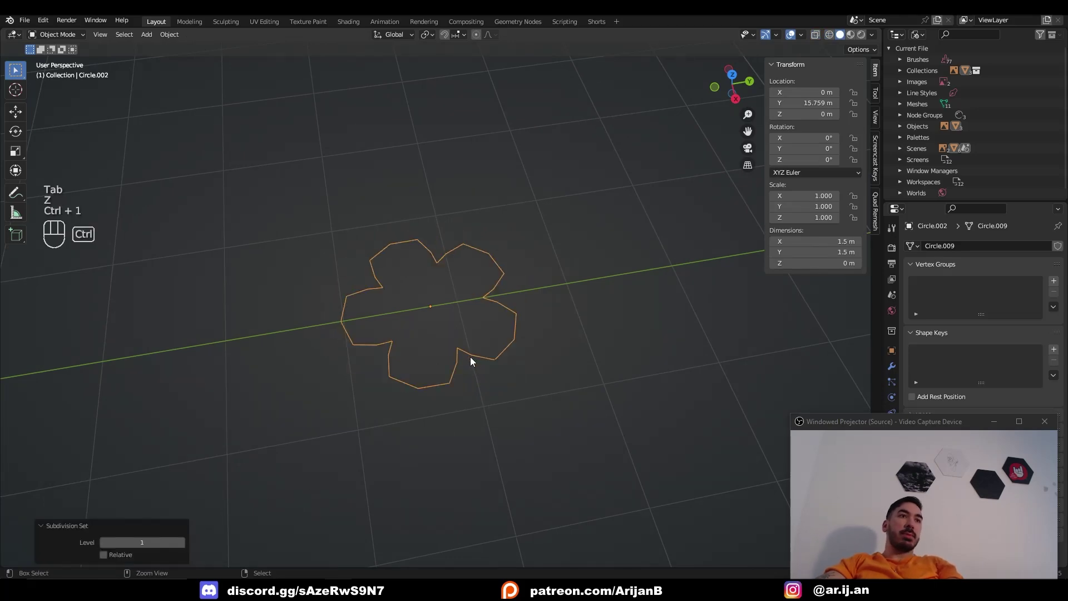
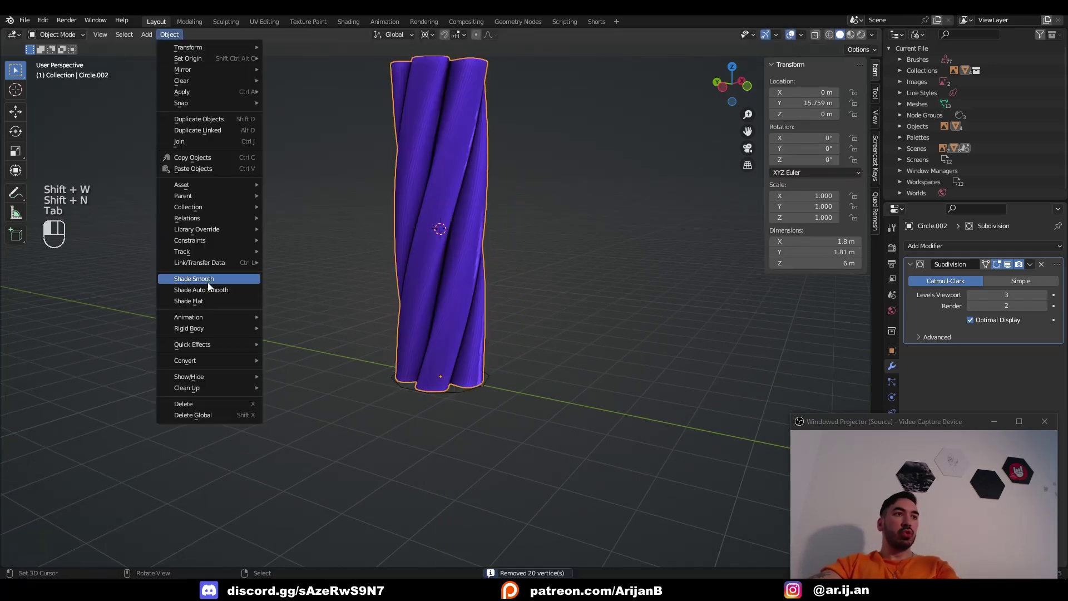
Add a circle around the twisted column, raise it along Z and extrude it into a sleeve cylinder.
{"action": "key", "text": "z"}
{"action": "key", "text": "Tab"}
{"action": "key", "text": "a"}
{"action": "key", "text": "e"}
{"action": "key", "text": "g"}
{"action": "key", "text": "Tab"}
{"action": "left_click_drag", "start_coordinate": [463, 358], "coordinate": [523, 375]}
{"action": "left_click", "coordinate": [447, 353]}
{"action": "key", "text": "g"}
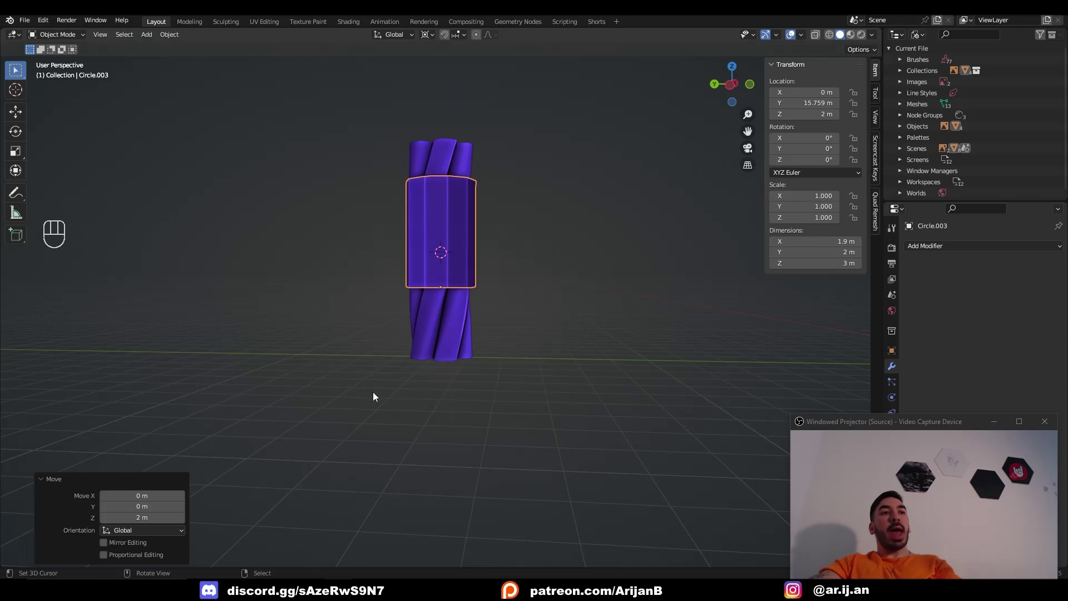
{"action": "left_click_drag", "start_coordinate": [409, 370], "coordinate": [496, 399]}
{"action": "key", "text": "z"}
{"action": "key", "text": "z"}
{"action": "key", "text": "ctrl+e"}
UV-unwrap the sleeve and recalculate its normals to face outward.
{"action": "key", "text": "a"}
{"action": "key", "text": "u"}
{"action": "key", "text": "Tab"}
{"action": "left_click_drag", "start_coordinate": [804, 38], "coordinate": [429, 263]}
{"action": "left_click_drag", "start_coordinate": [439, 265], "coordinate": [489, 264]}
{"action": "right_click", "coordinate": [489, 264]}
{"action": "middle_click", "coordinate": [510, 264]}
{"action": "key", "text": "Tab"}
{"action": "key", "text": "shift+n"}
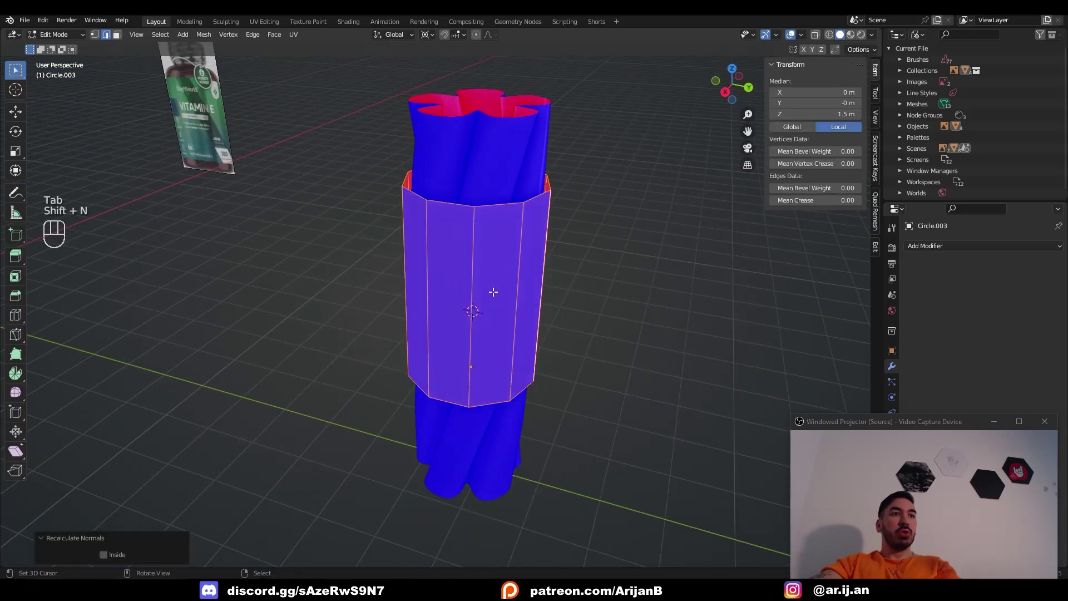
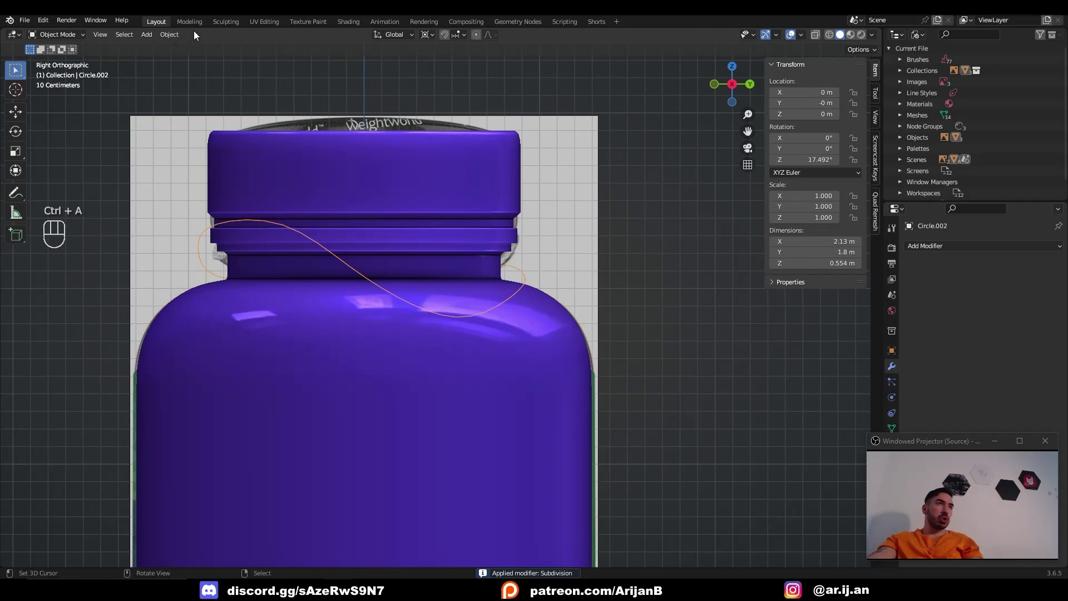
Convert the neck loop to a curve with 0.02 round bevel depth, then start positioning the tag disc.
{"action": "left_click_drag", "start_coordinate": [181, 45], "coordinate": [293, 362]}
{"action": "left_click", "coordinate": [892, 419]}
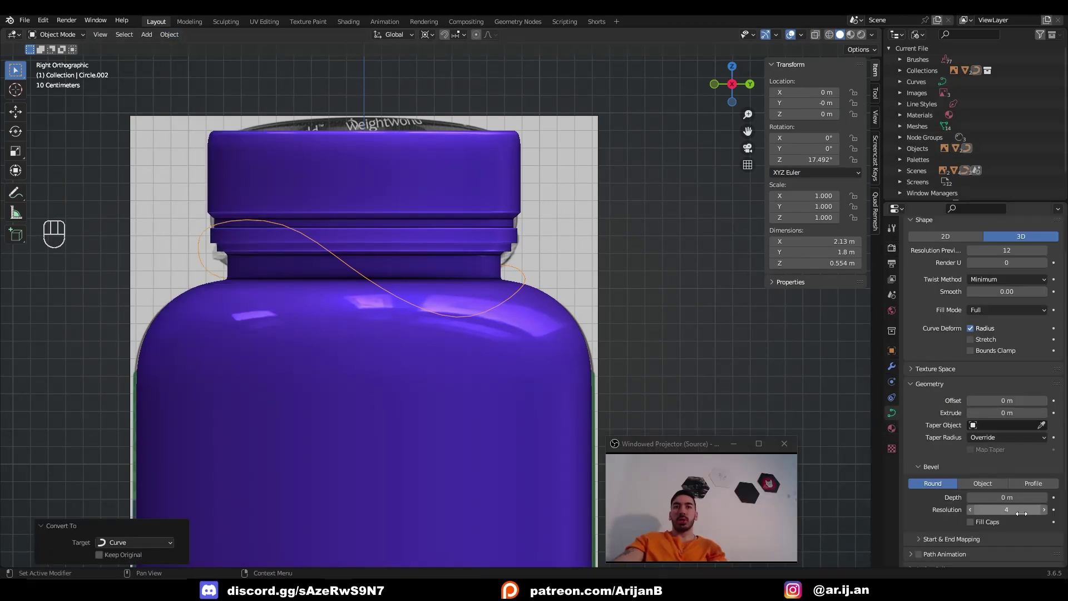
{"action": "left_click", "coordinate": [1051, 501]}
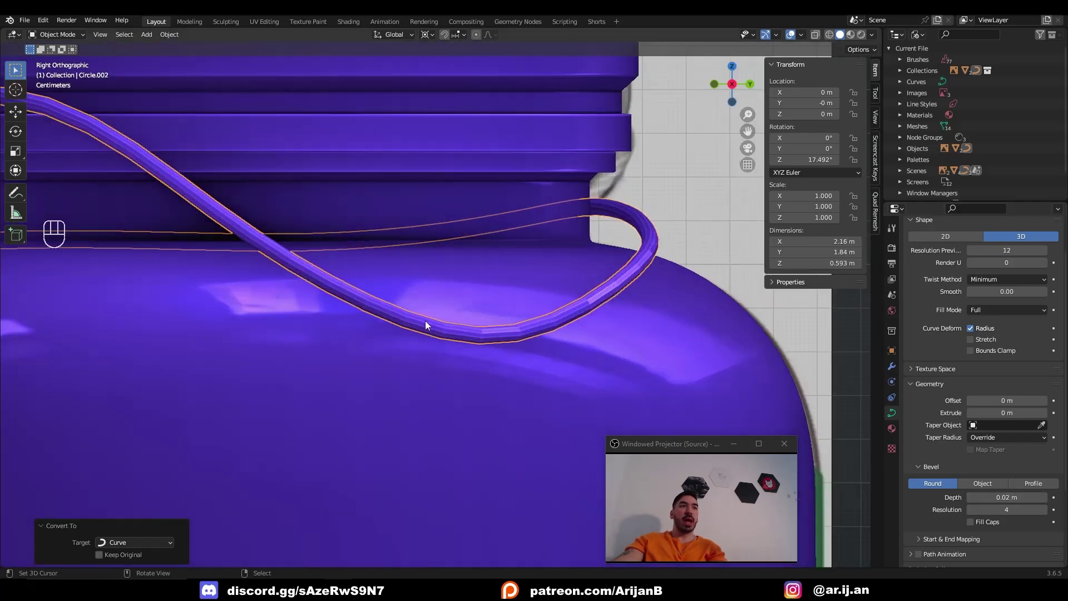
{"action": "key", "text": "z"}
{"action": "left_click", "coordinate": [305, 282]}
{"action": "key", "text": "g"}
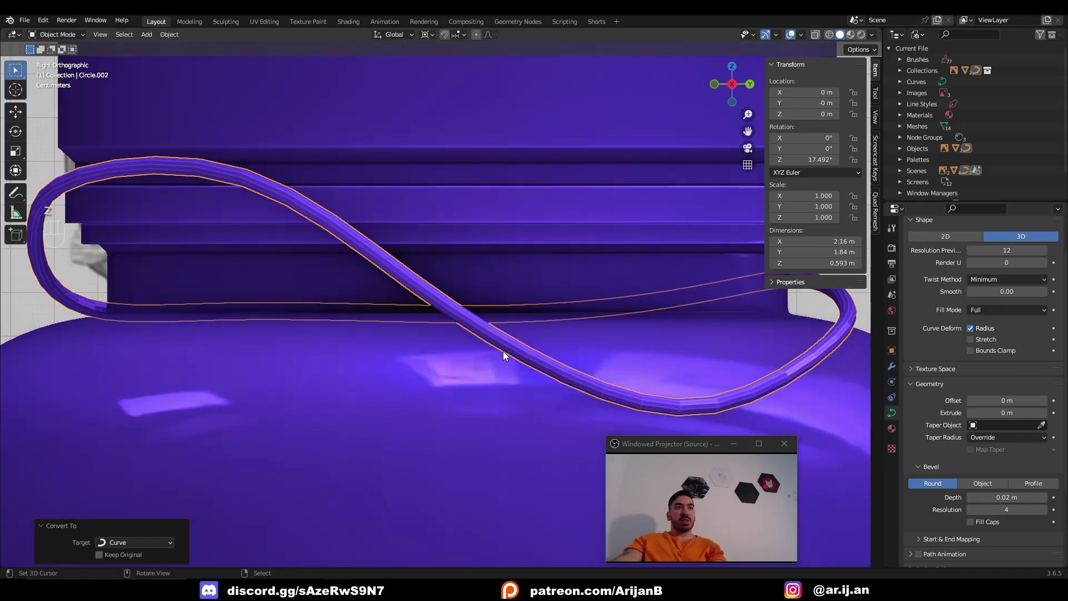
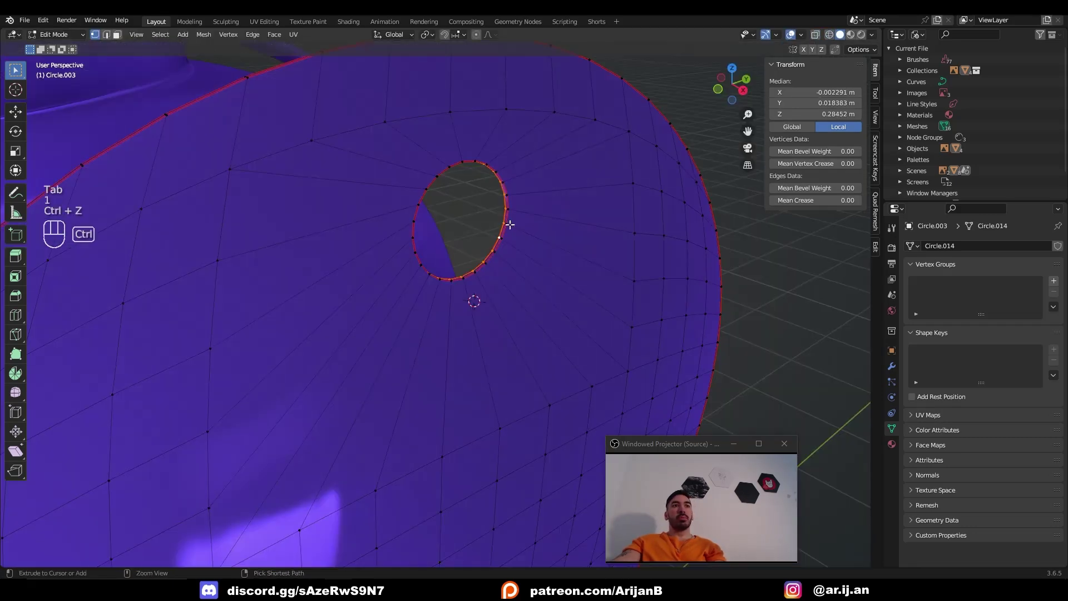
Delete the faces inside the tag's hole and set the tag's origin at the hole.
{"action": "key", "text": "shift+s"}
{"action": "key", "text": "Tab"}
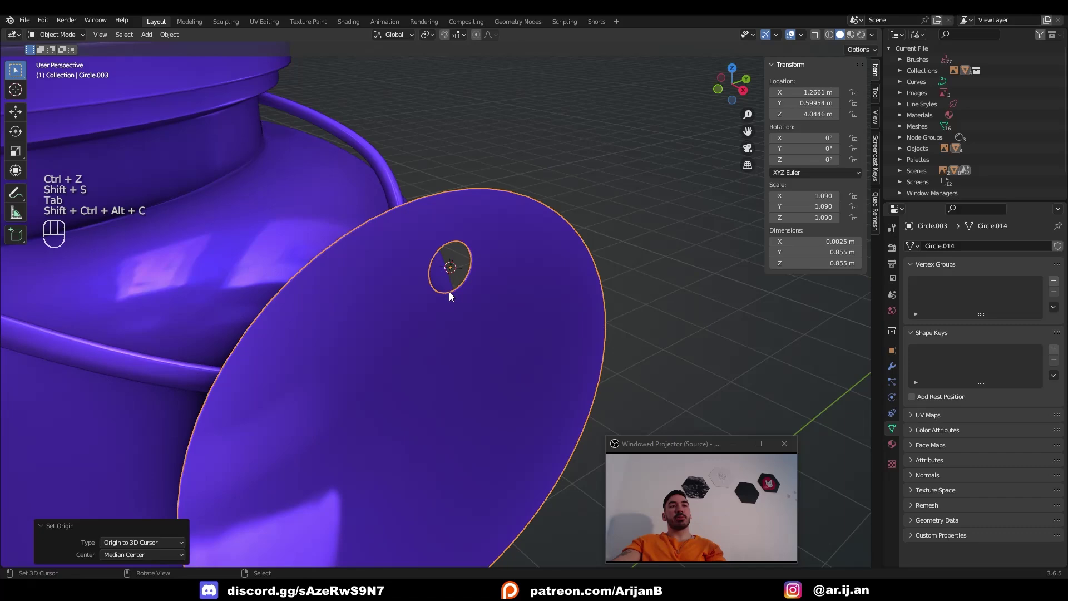
{"action": "left_click_drag", "start_coordinate": [452, 335], "coordinate": [512, 343]}
{"action": "key", "text": "a"}
{"action": "key", "text": "b"}
{"action": "key", "text": "z"}
Snap the tag's hole onto a point on the rope and rotate it to hang at the neck.
{"action": "key", "text": "Tab"}
{"action": "left_click", "coordinate": [394, 320]}
{"action": "key", "text": "shift+s"}
{"action": "left_click_drag", "start_coordinate": [413, 316], "coordinate": [423, 306]}
{"action": "left_click", "coordinate": [438, 327]}
{"action": "left_click", "coordinate": [474, 325]}
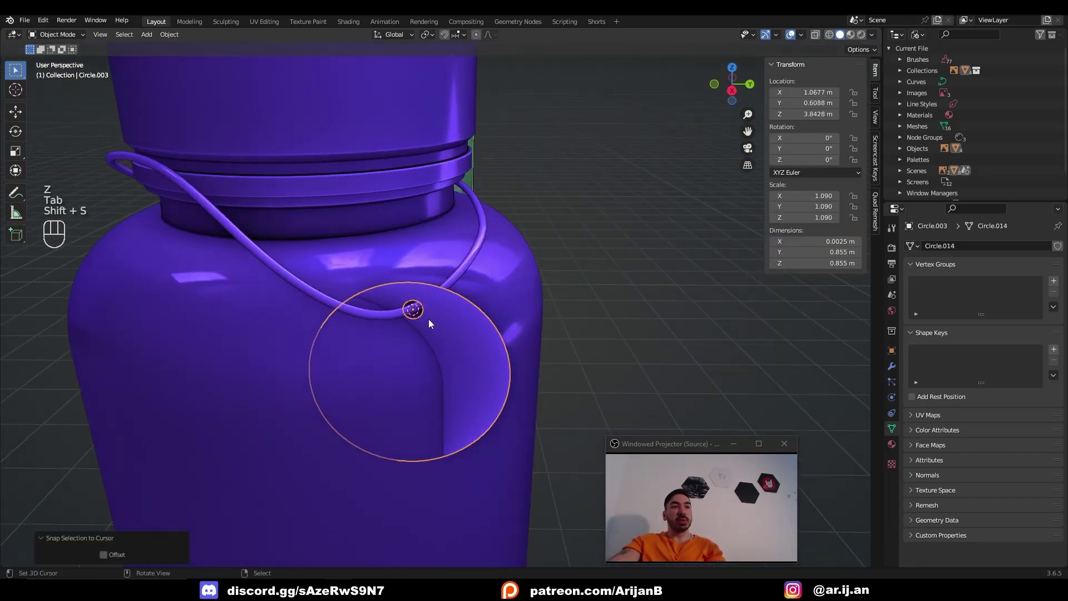